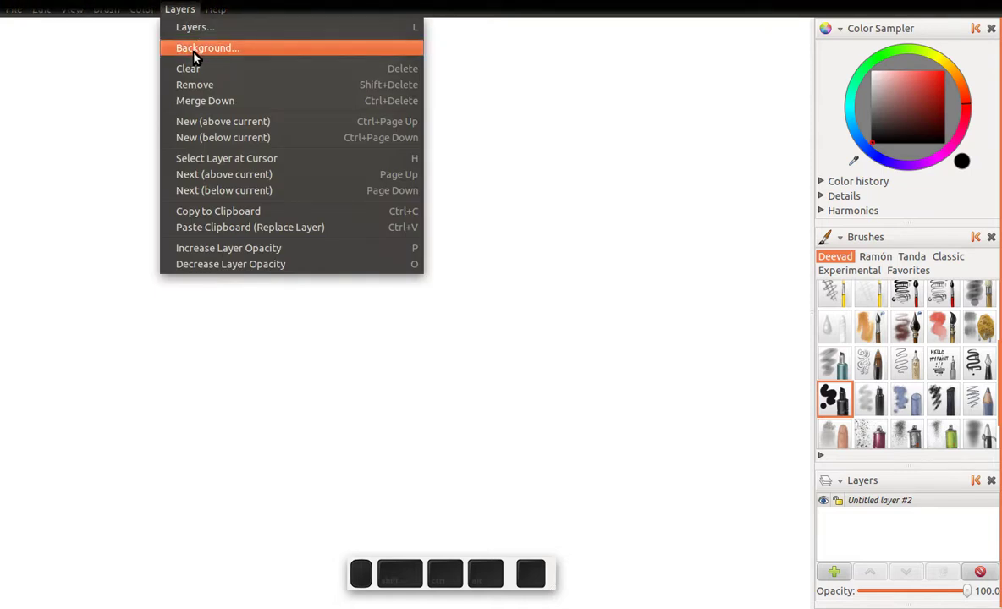
Try a grey textured background pattern, then settle on the plain white background.
{"action": "left_click", "coordinate": [209, 54]}
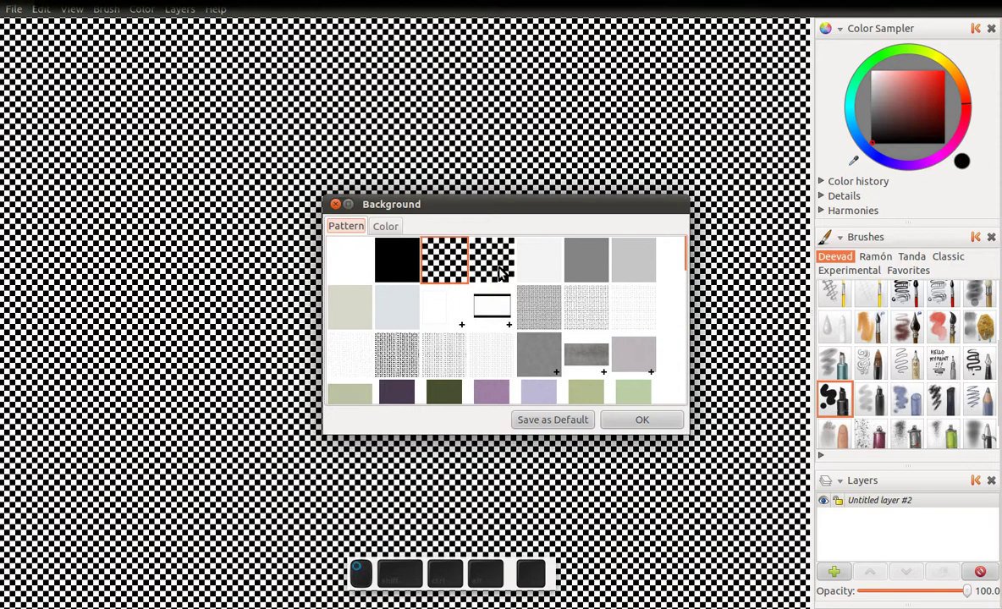
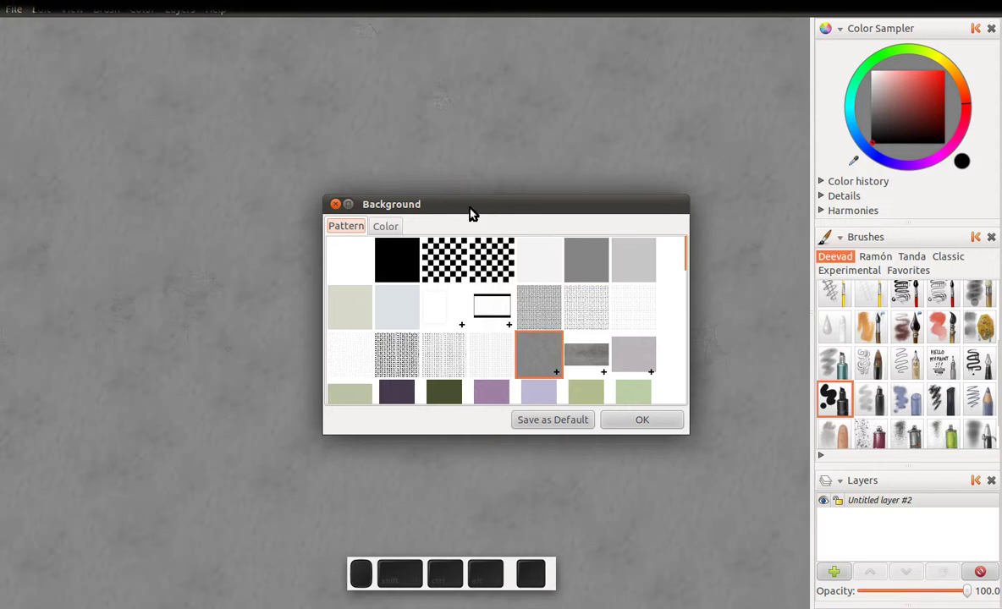
{"action": "left_click_drag", "start_coordinate": [471, 210], "coordinate": [589, 410]}
{"action": "left_click", "coordinate": [588, 408]}
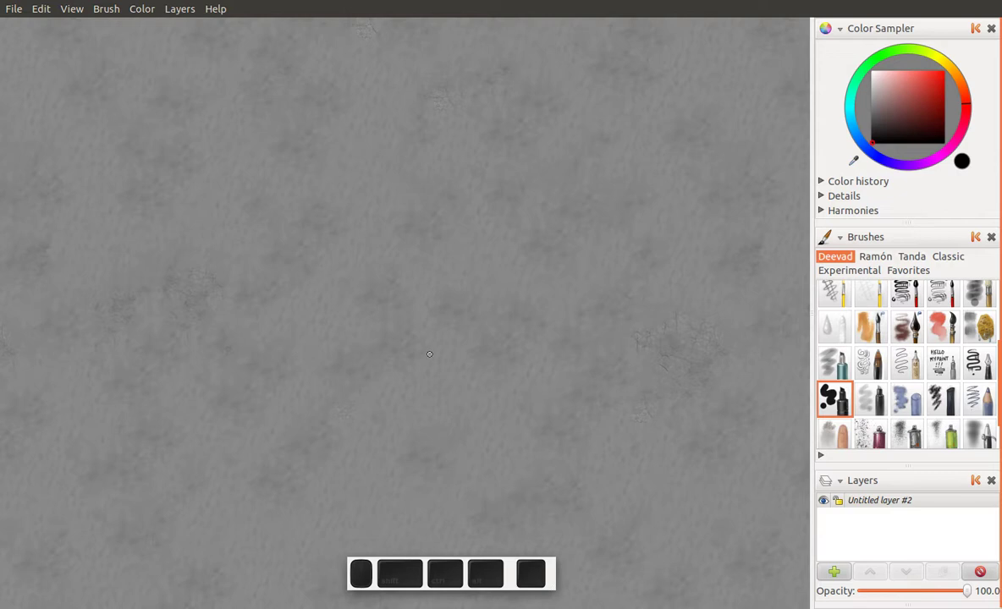
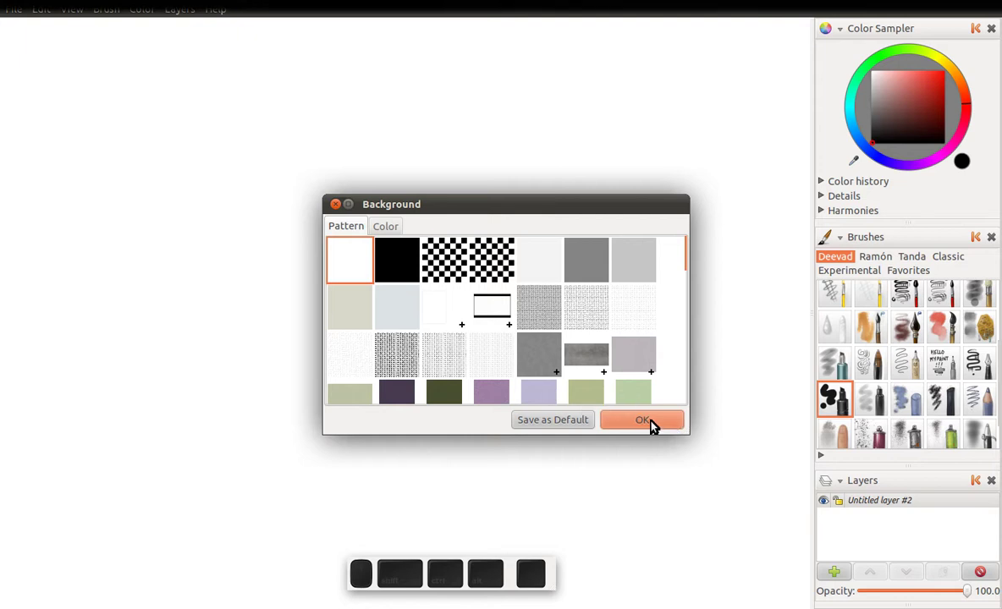
{"action": "left_click", "coordinate": [653, 427]}
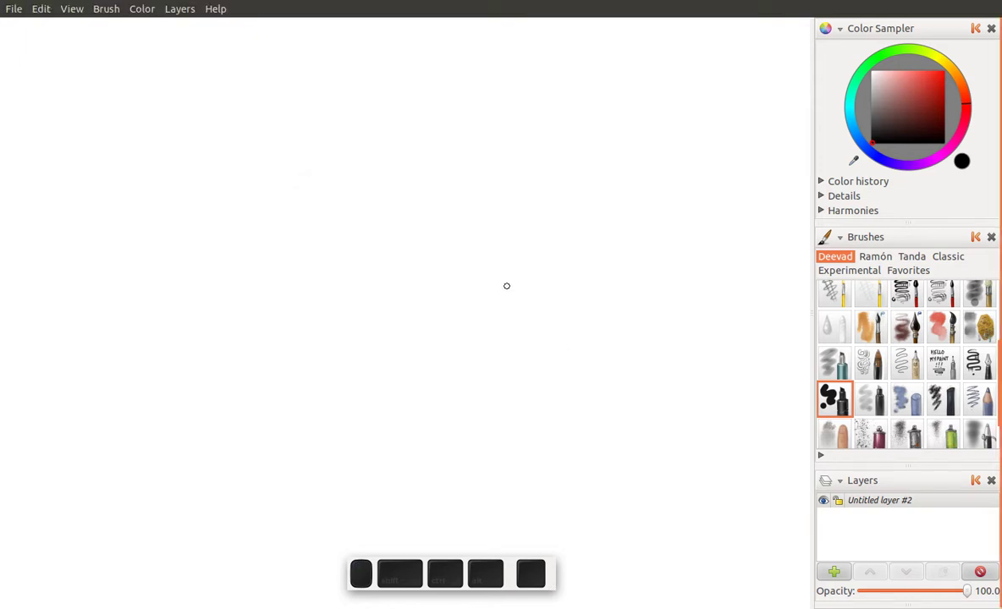
Drop the old3.jpg paper texture from the paperTextures folder onto the canvas.
{"action": "key", "text": "alt+Tab"}
{"action": "key", "text": "alt+Tab"}
{"action": "left_click_drag", "start_coordinate": [533, 302], "coordinate": [564, 357]}
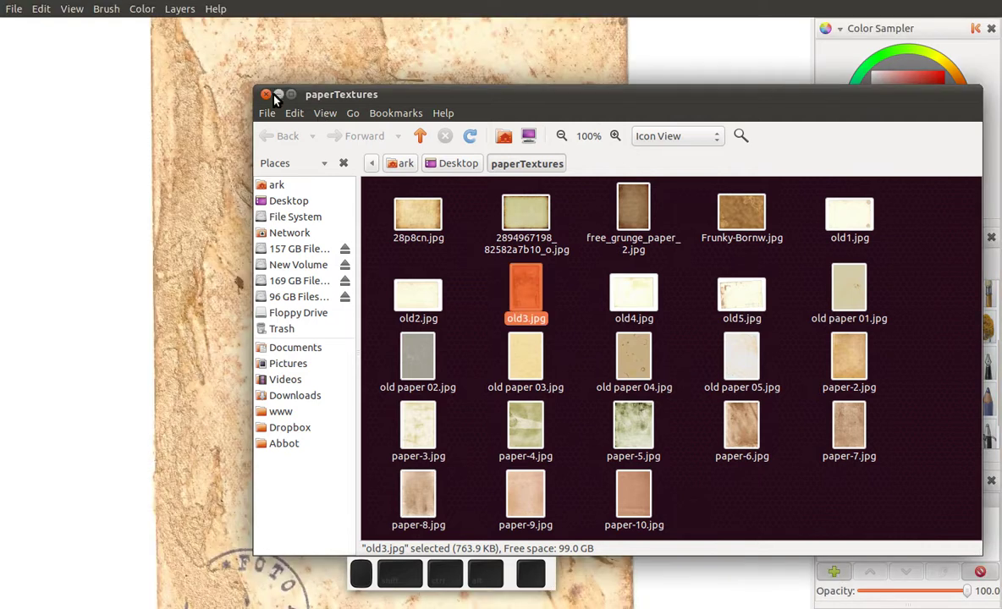
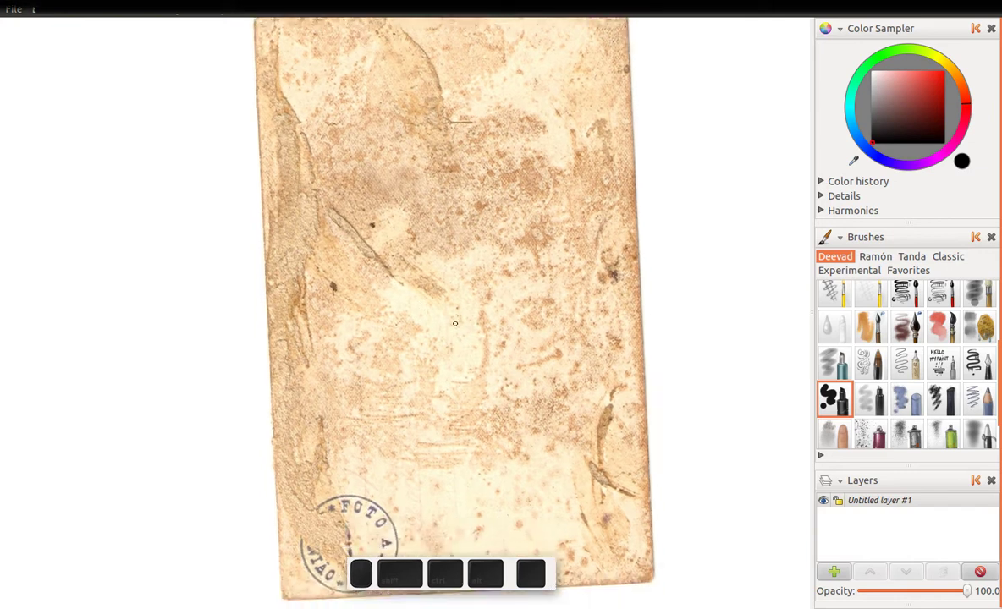
{"action": "key", "text": "F12"}
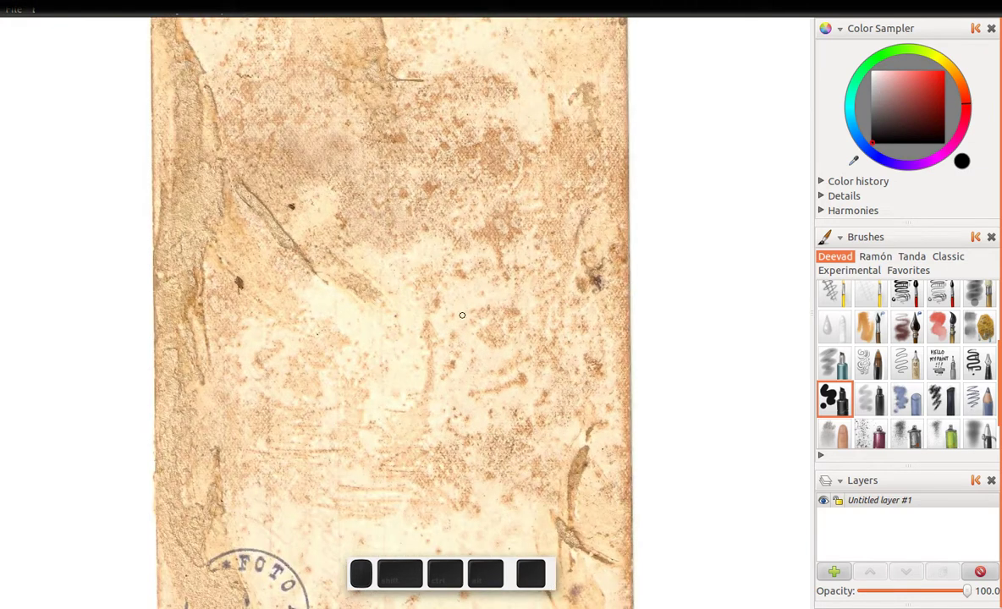
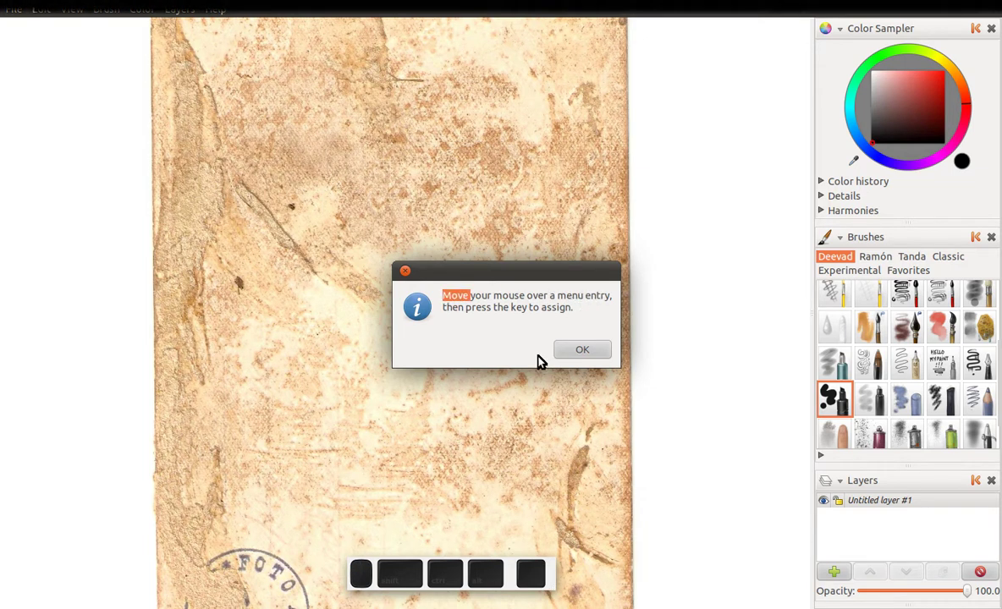
Assign the M key as the shortcut for View > Mirror Horizontal.
{"action": "left_click", "coordinate": [586, 356]}
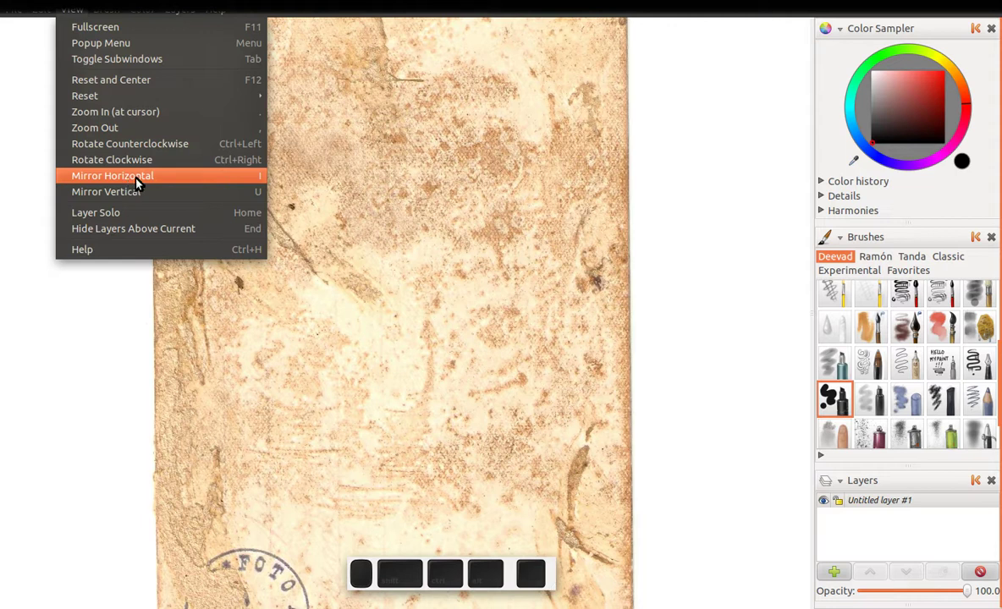
{"action": "key", "text": "m"}
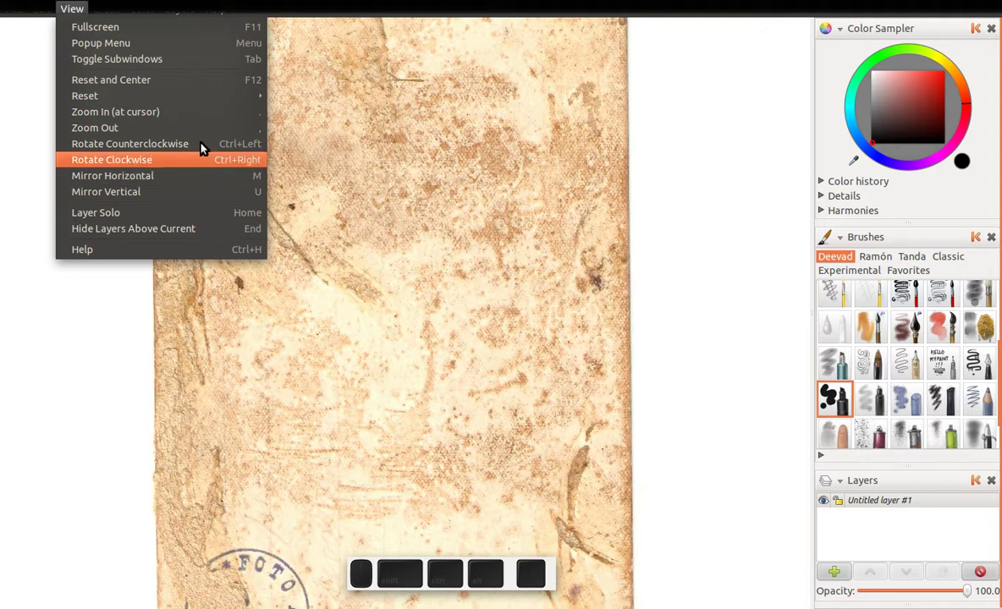
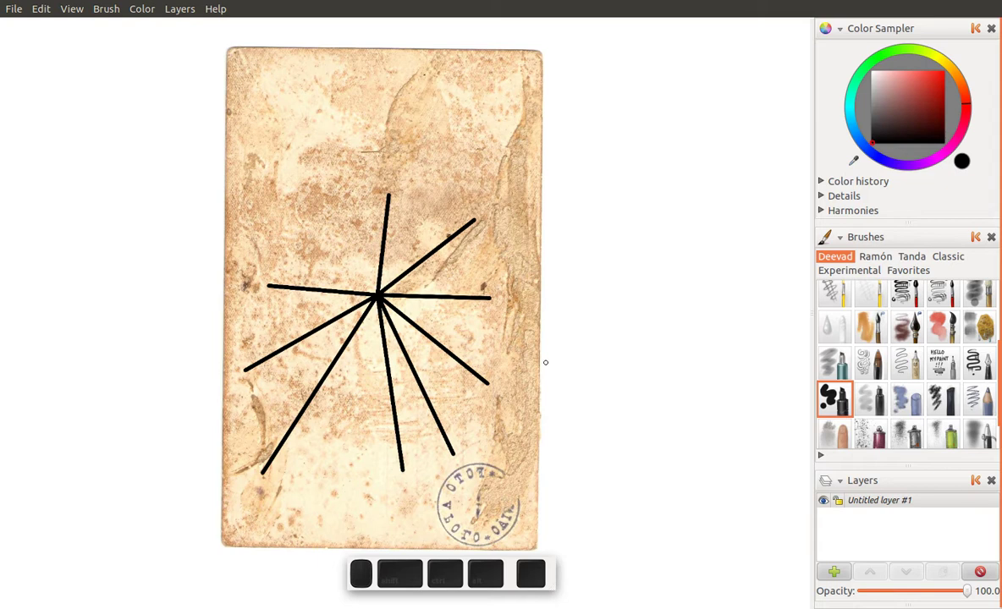
{"action": "key", "text": "z"}
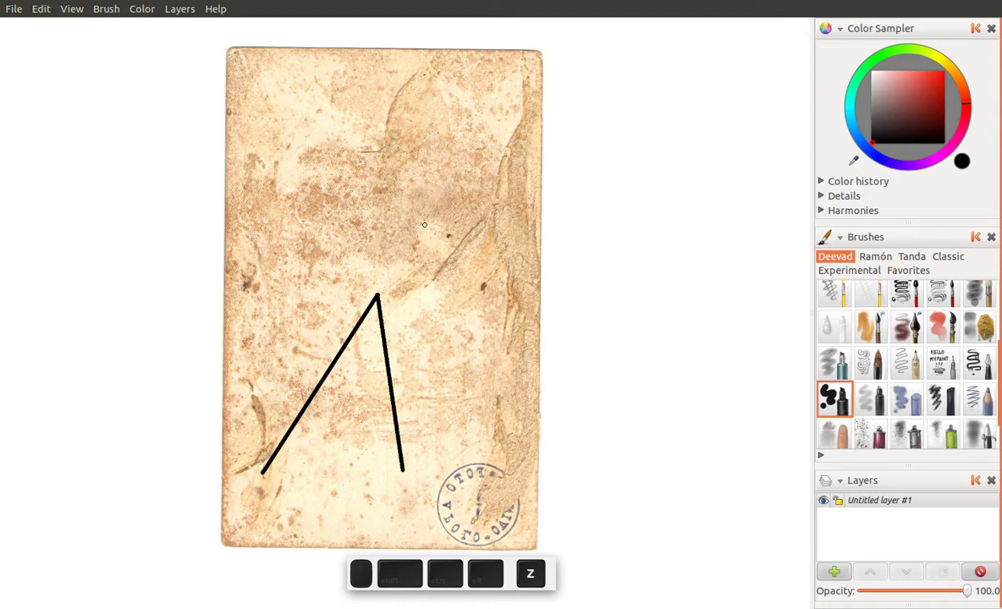
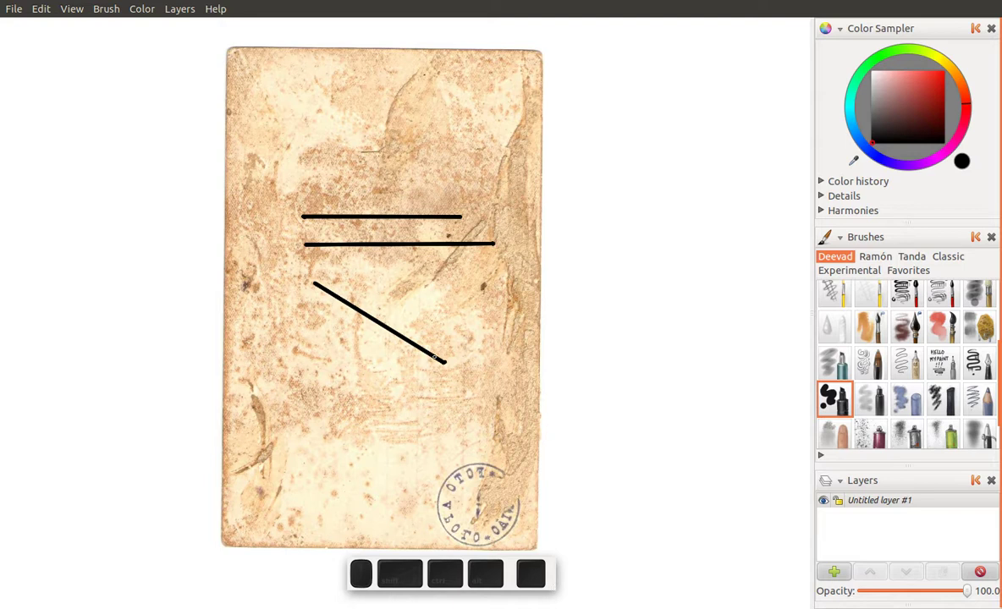
{"action": "key", "text": "z"}
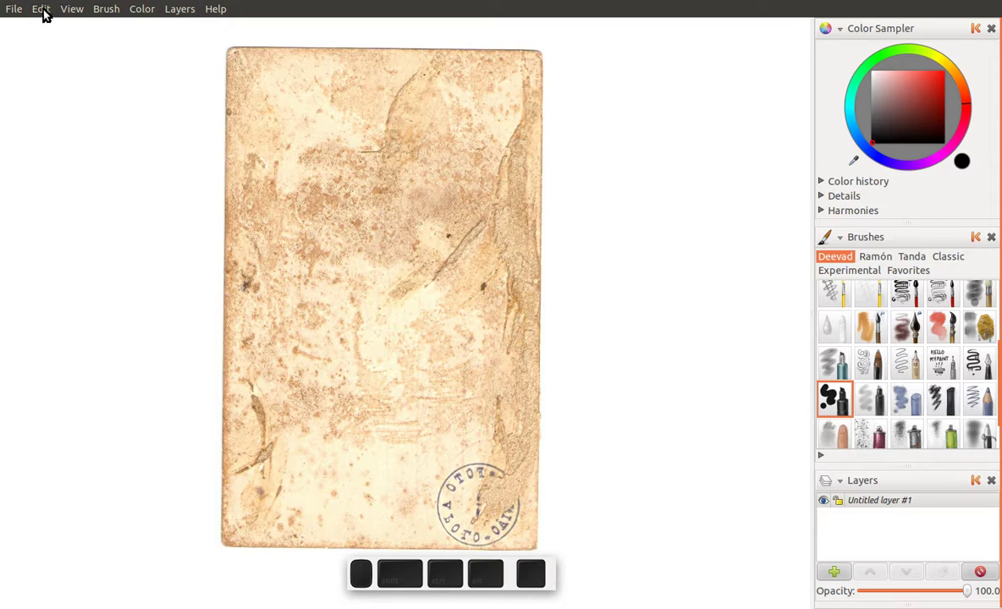
Set the Button 3 + Shift mapping to Sequence of Straight Lines in Preferences and confirm.
{"action": "left_click", "coordinate": [63, 65]}
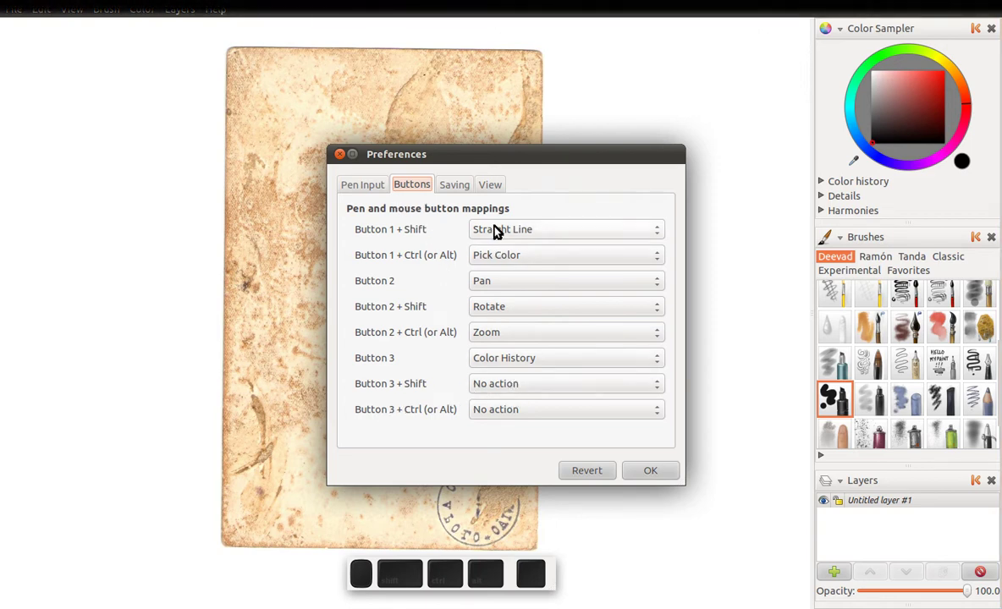
{"action": "left_click", "coordinate": [496, 388]}
{"action": "left_click_drag", "start_coordinate": [498, 389], "coordinate": [522, 574]}
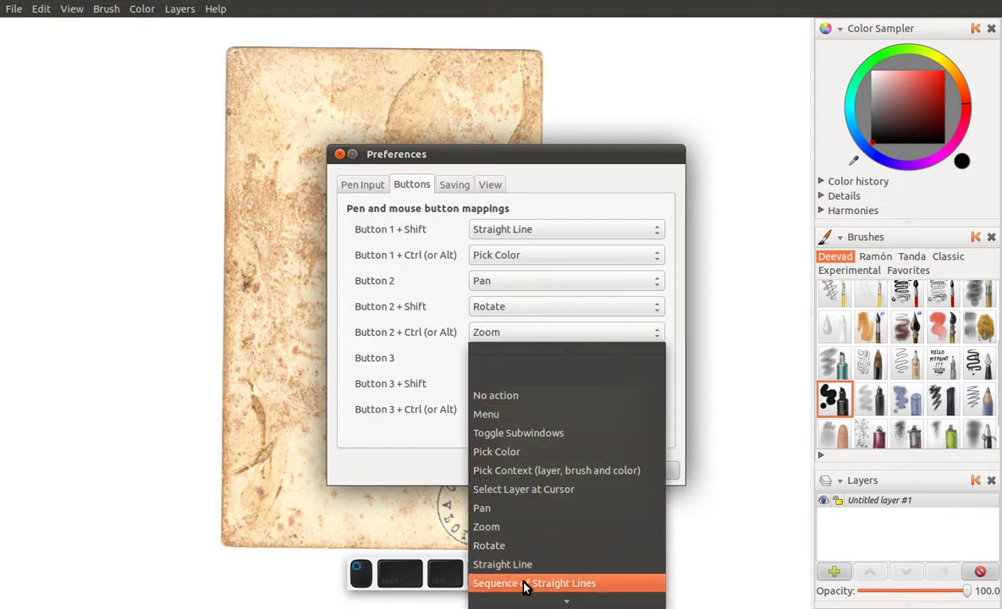
{"action": "left_click", "coordinate": [547, 570]}
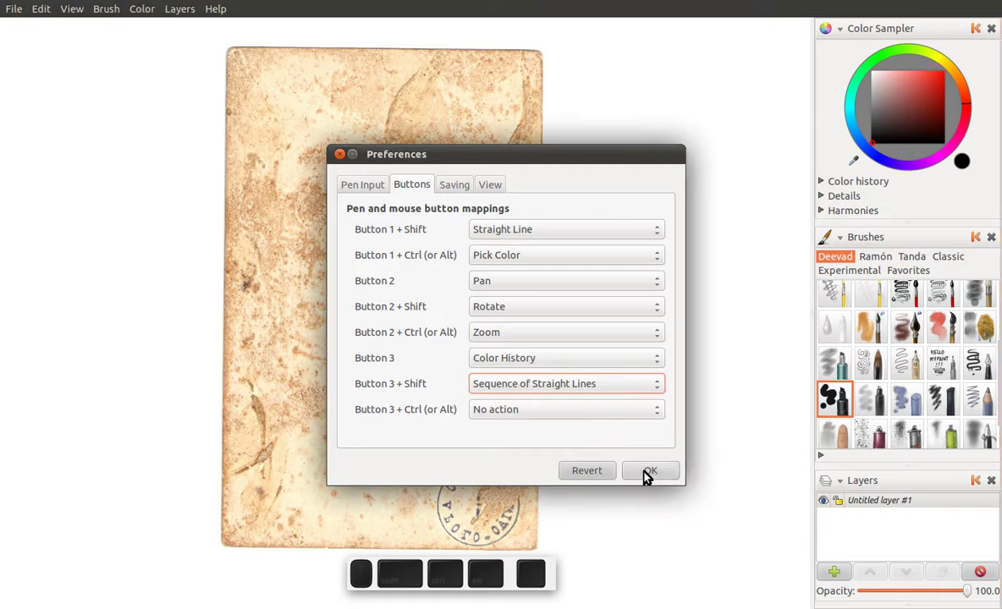
{"action": "left_click", "coordinate": [660, 476]}
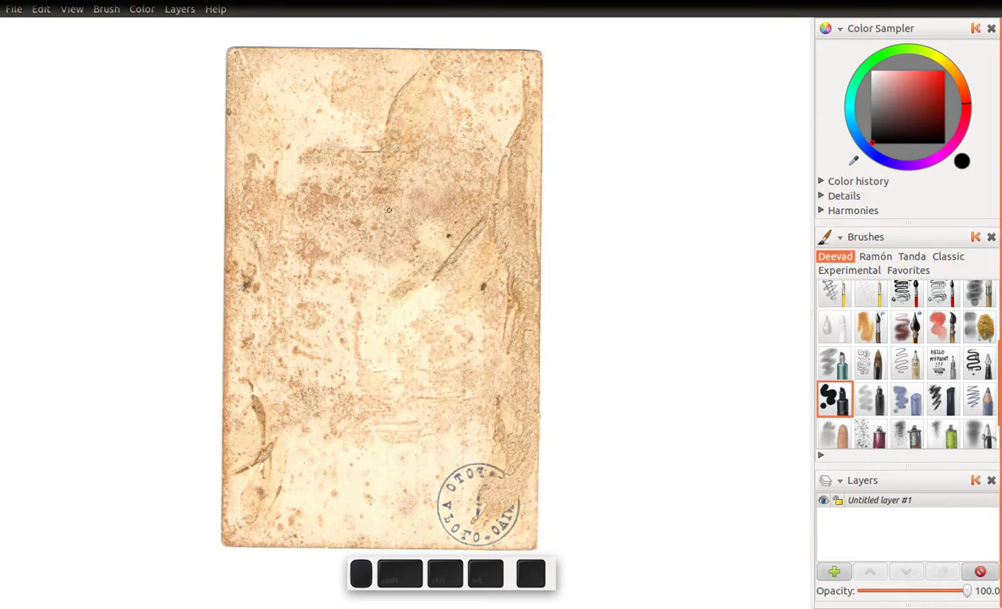
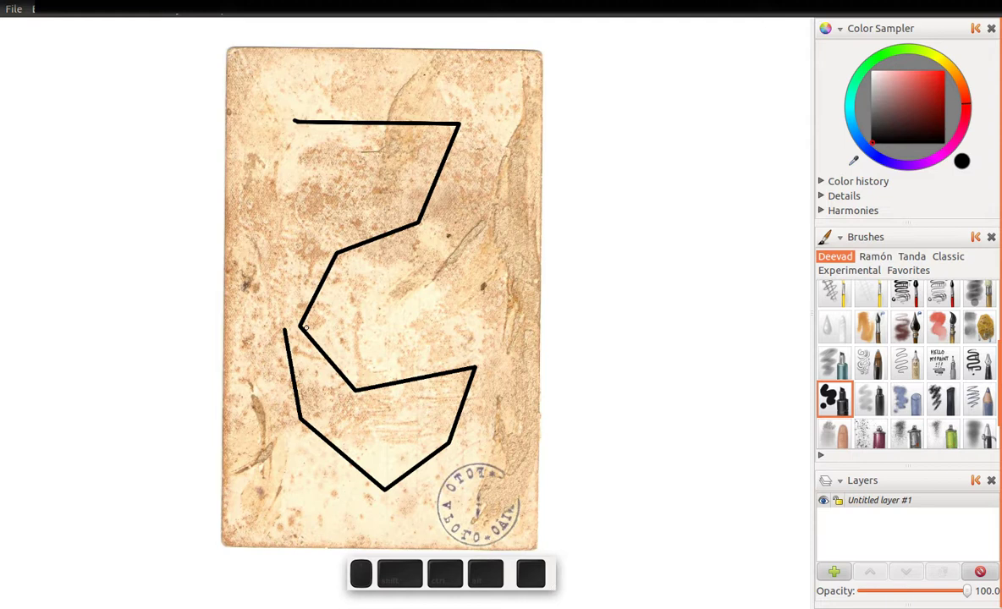
{"action": "key", "text": "z"}
{"action": "key", "text": "z"}
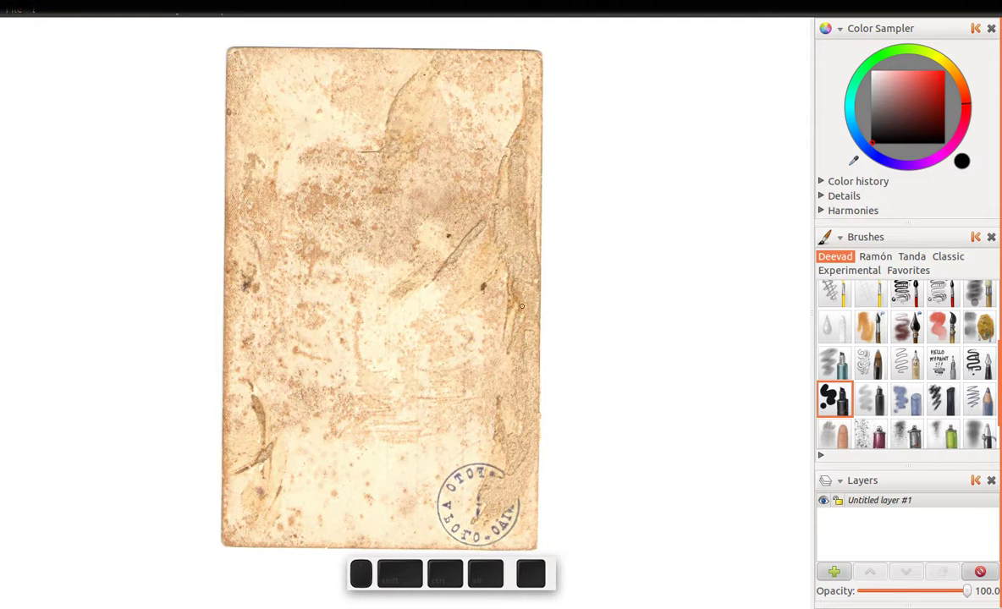
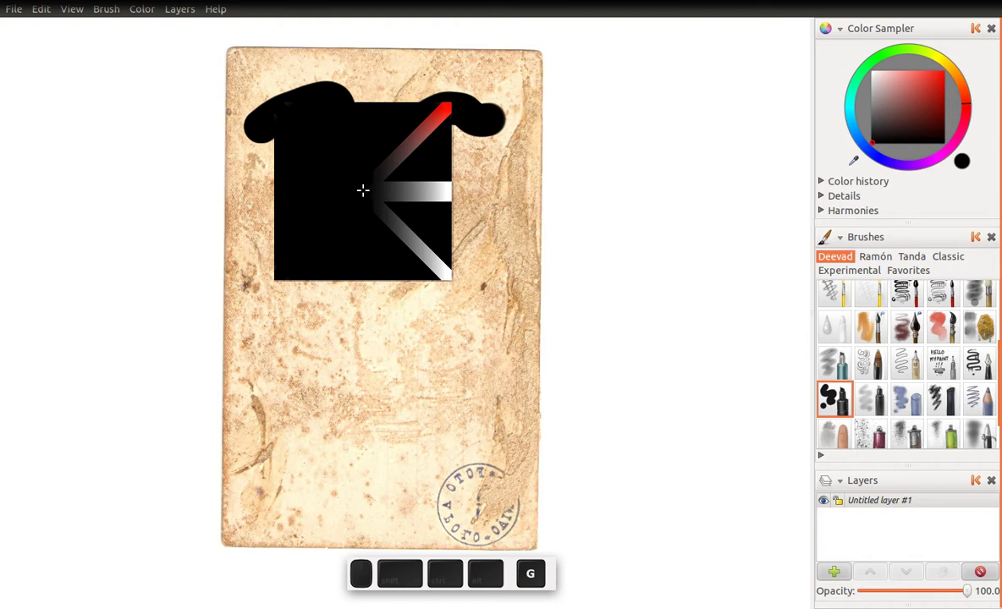
Shrink the brush size several times for a thin stroke.
{"action": "key", "text": "f"}
{"action": "key", "text": "f"}
{"action": "key", "text": "d"}
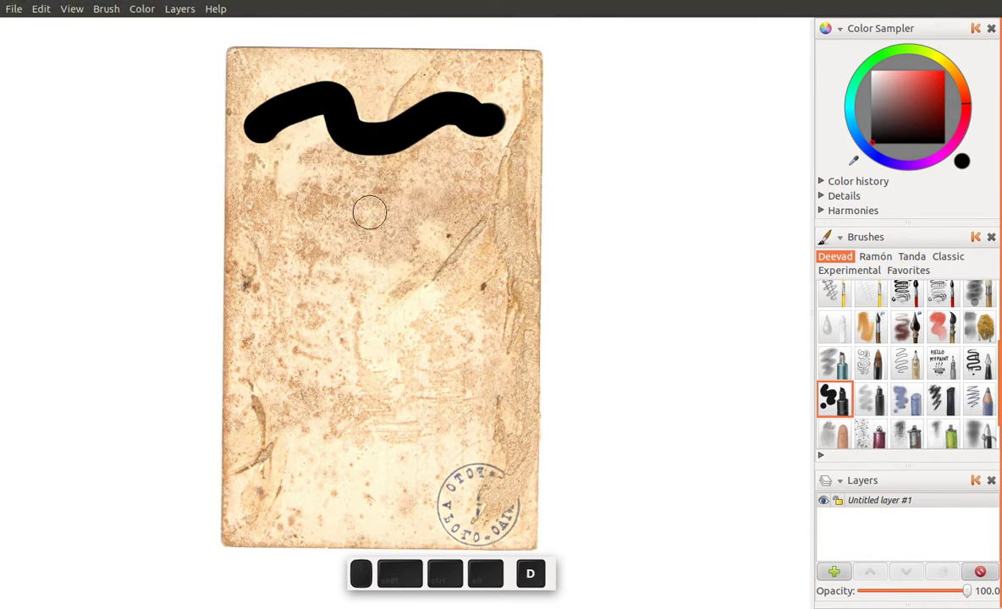